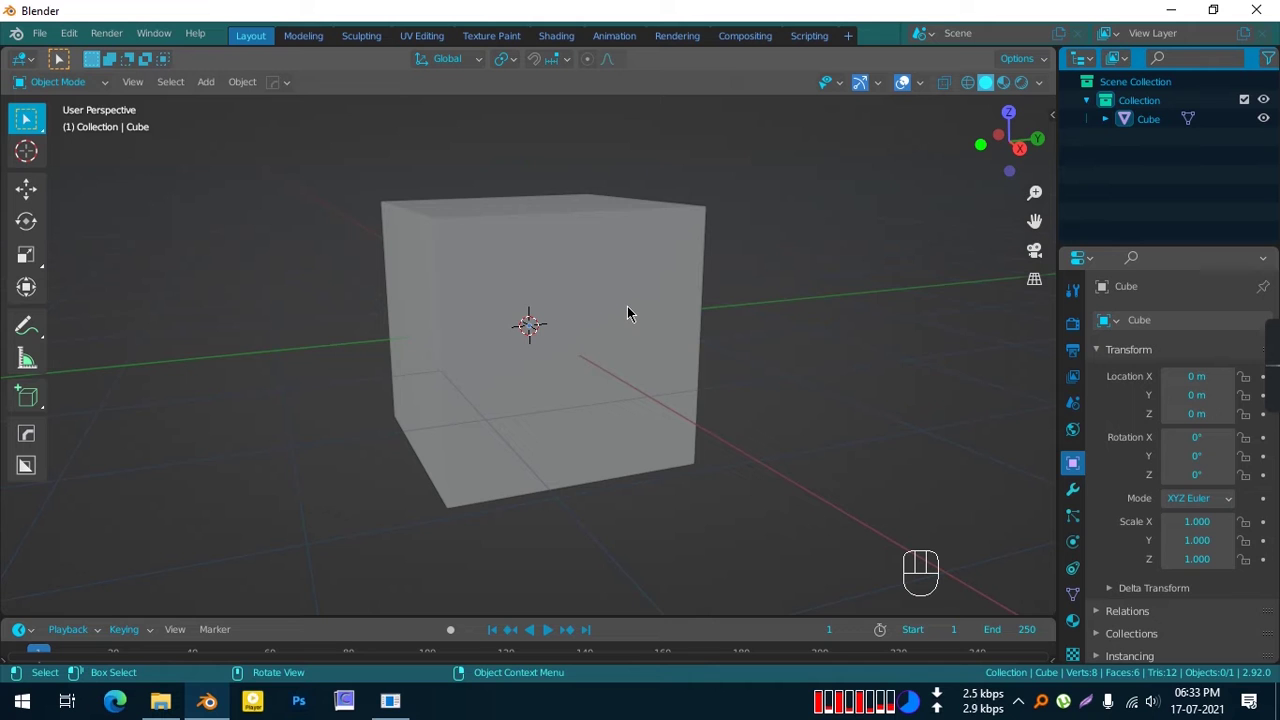
Step: Switch the 3D viewport to Rendered shading to preview the cube's stone-brick material
{"action": "middle_click", "coordinate": [604, 336]}
{"action": "left_click_drag", "start_coordinate": [563, 372], "coordinate": [525, 384]}
Step: Orbit around the cube to inspect the stone-brick texture on its side and top faces
{"action": "left_click", "coordinate": [1024, 91]}
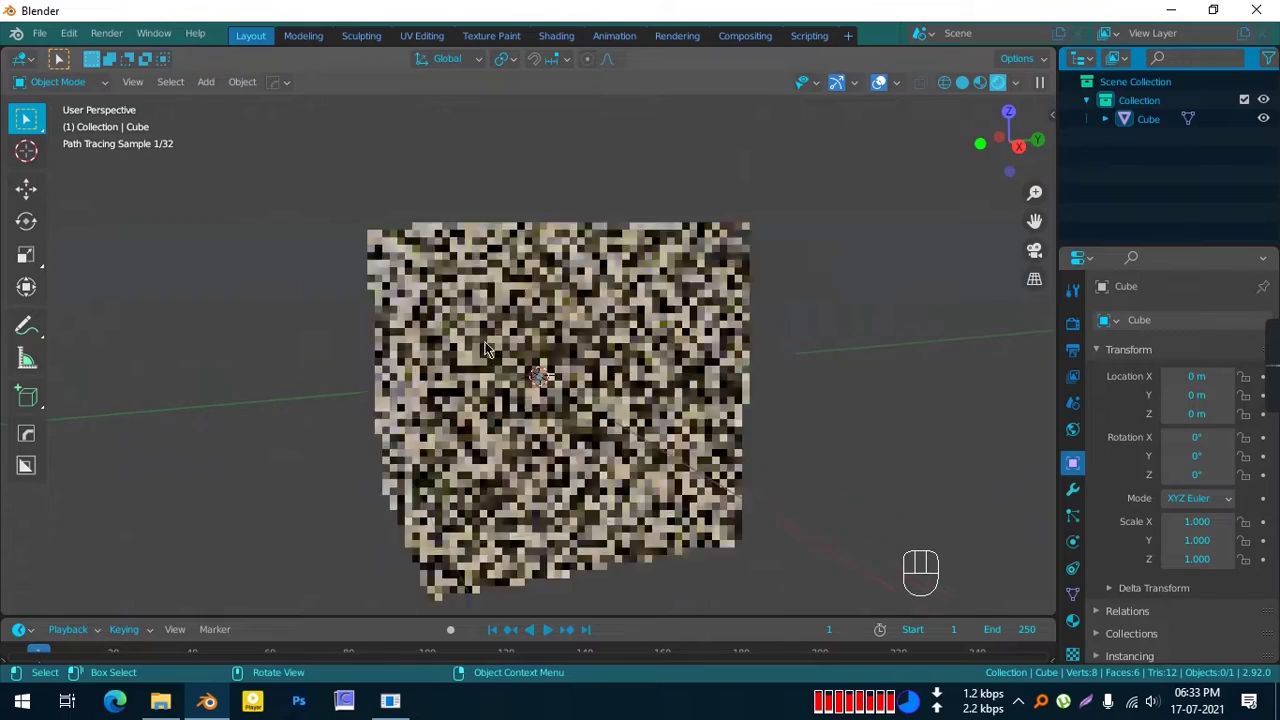
{"action": "left_click_drag", "start_coordinate": [460, 343], "coordinate": [562, 330]}
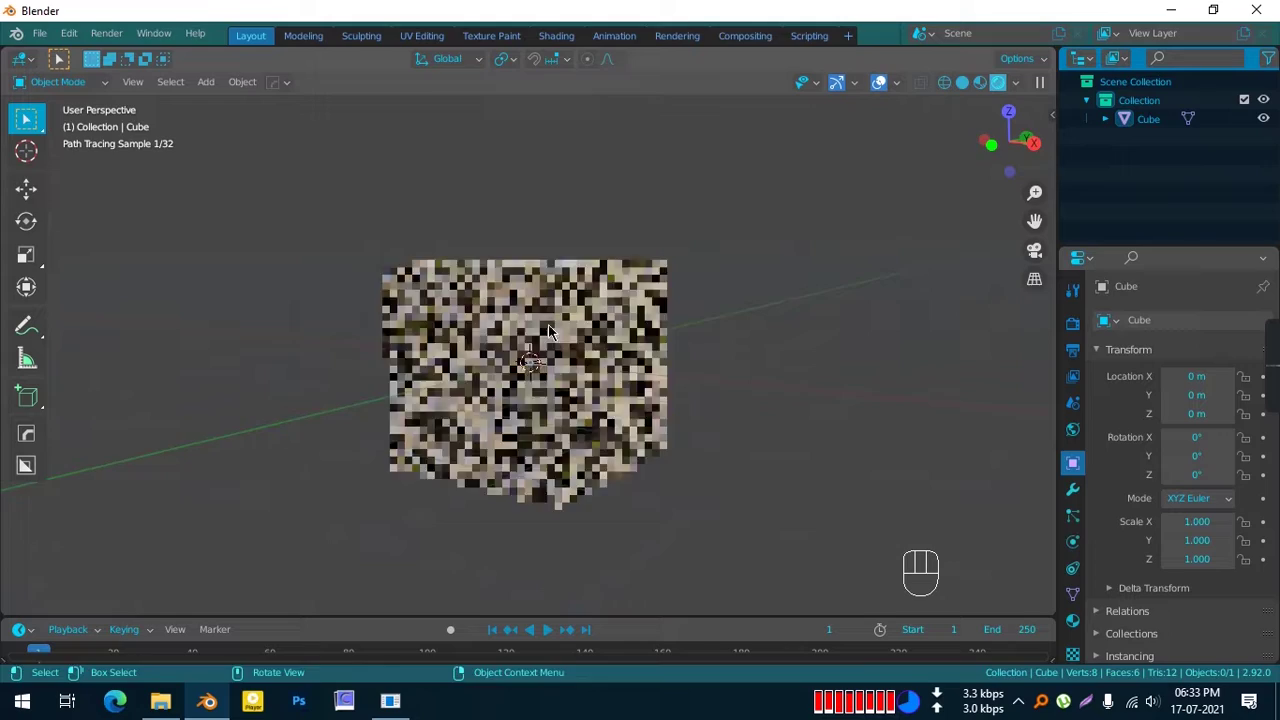
{"action": "left_click_drag", "start_coordinate": [552, 329], "coordinate": [508, 326]}
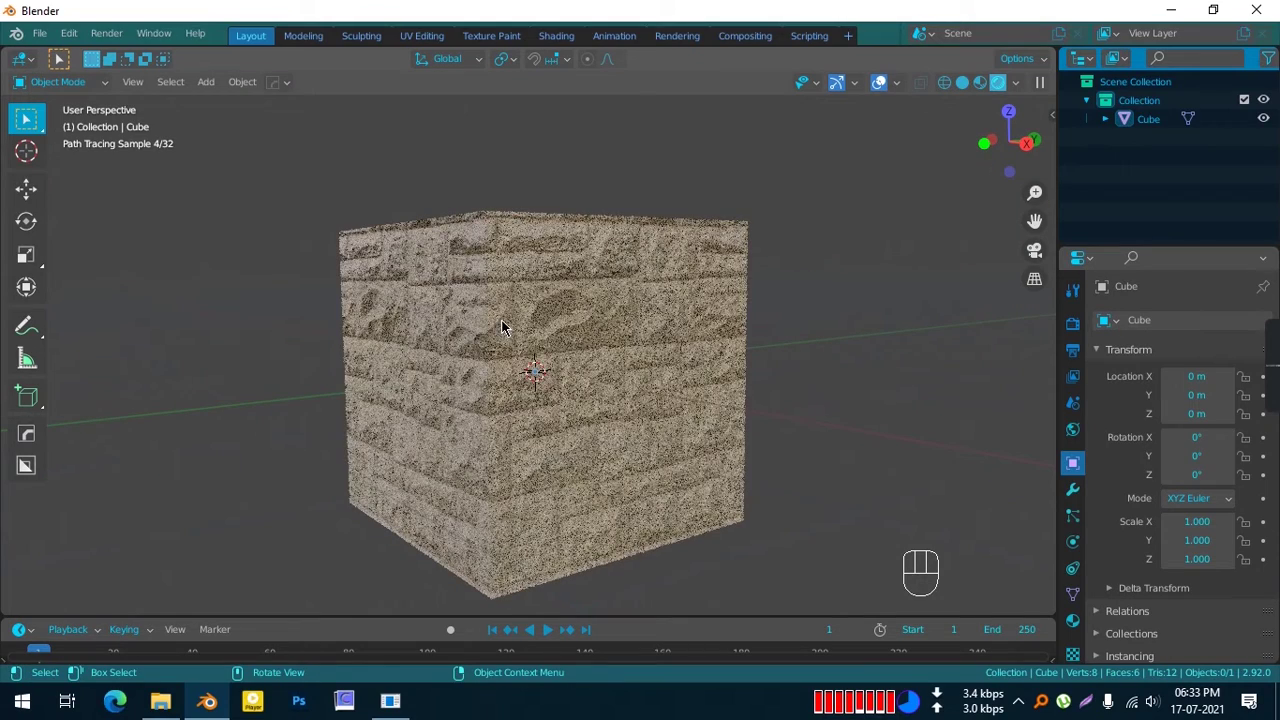
Step: Delete the camera and light so only the textured cube remains in the scene
{"action": "middle_click", "coordinate": [574, 402]}
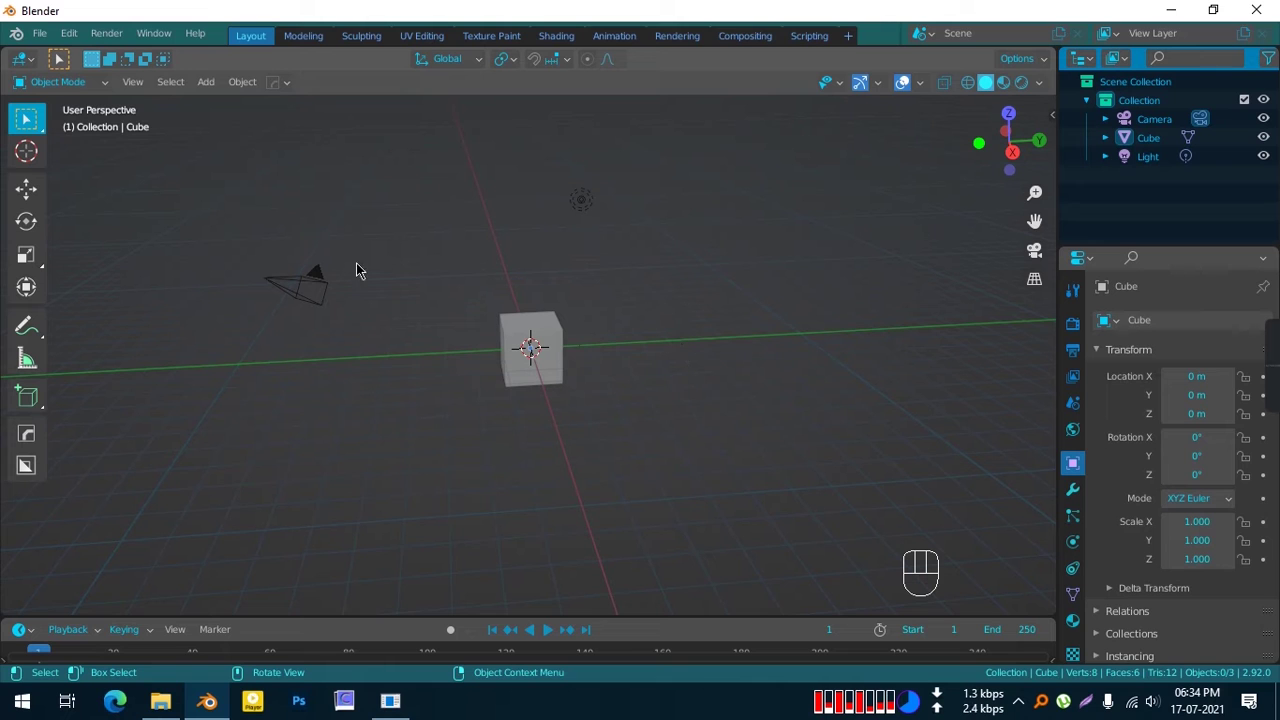
{"action": "left_click_drag", "start_coordinate": [245, 215], "coordinate": [553, 287]}
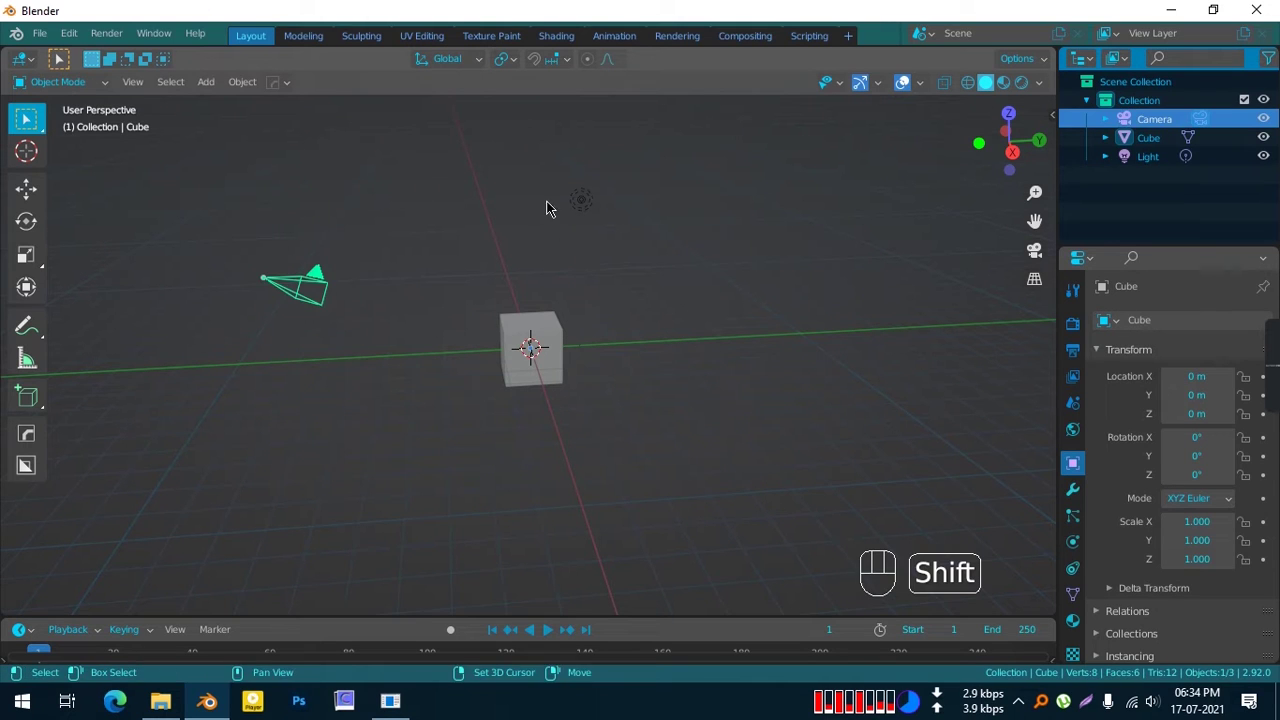
{"action": "left_click", "coordinate": [606, 184]}
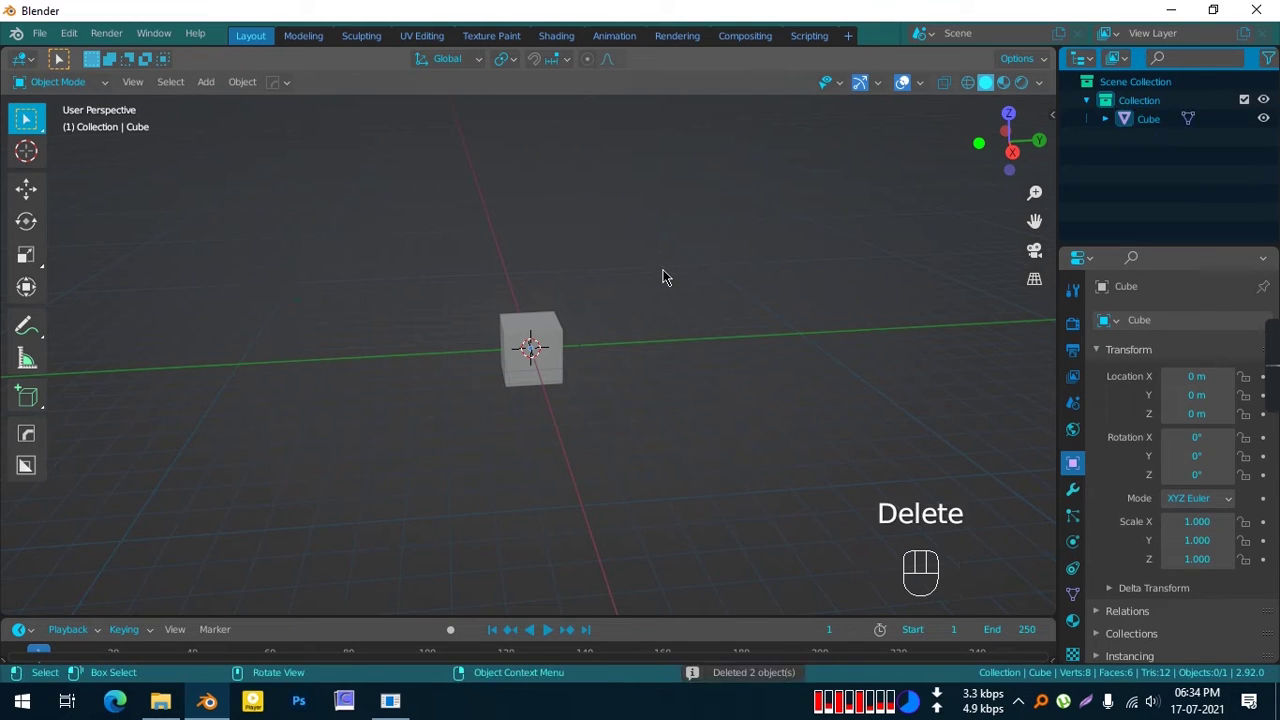